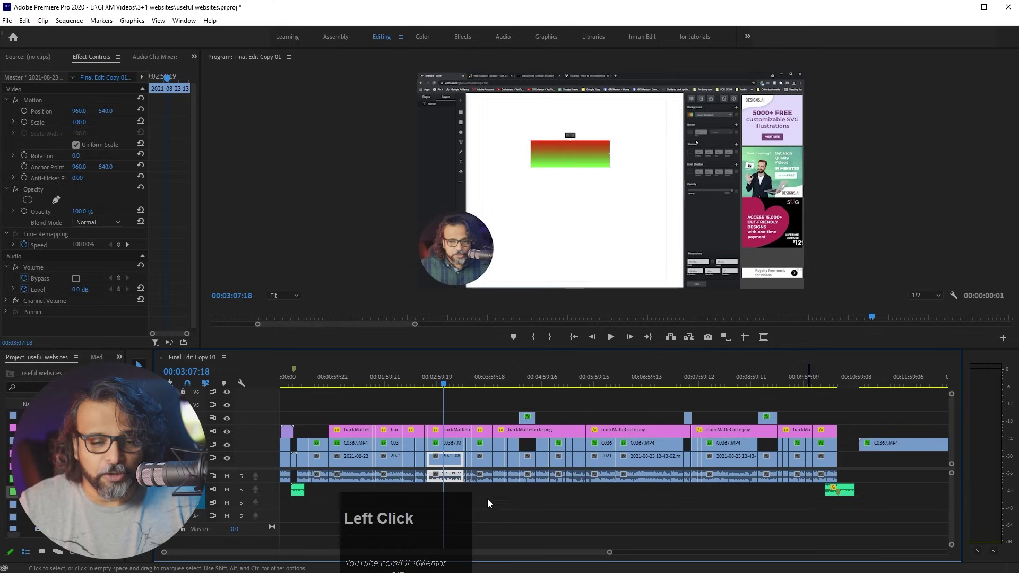
Step: Split the clips across all tracks at the playhead, then undo the cut
{"action": "scroll", "scroll_direction": "up", "scroll_amount": 3}
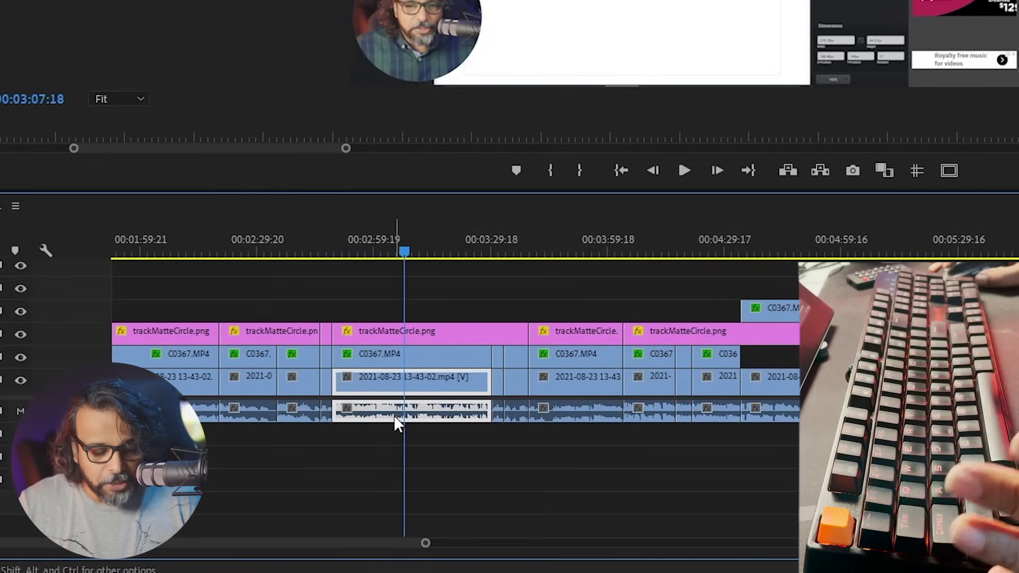
{"action": "scroll", "scroll_direction": "up", "scroll_amount": 3}
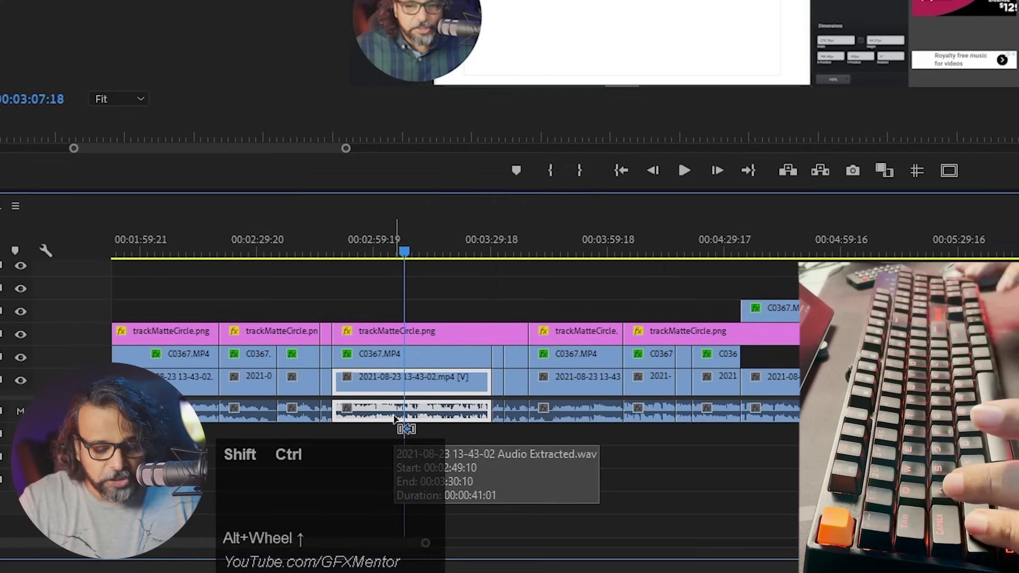
{"action": "key", "text": "ctrl+shift+k"}
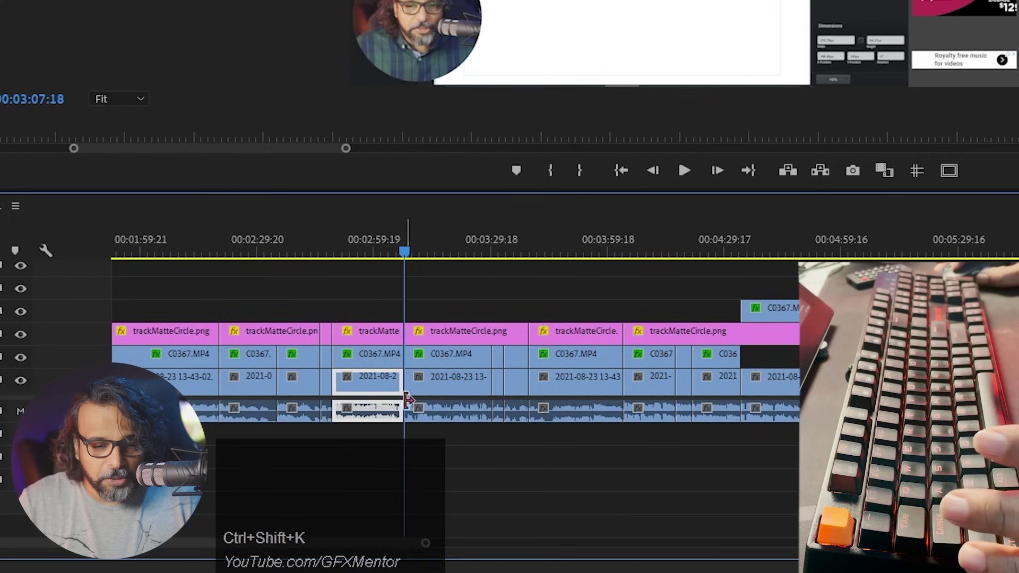
{"action": "key", "text": "ctrl+shift+k"}
{"action": "key", "text": "ctrl+z"}
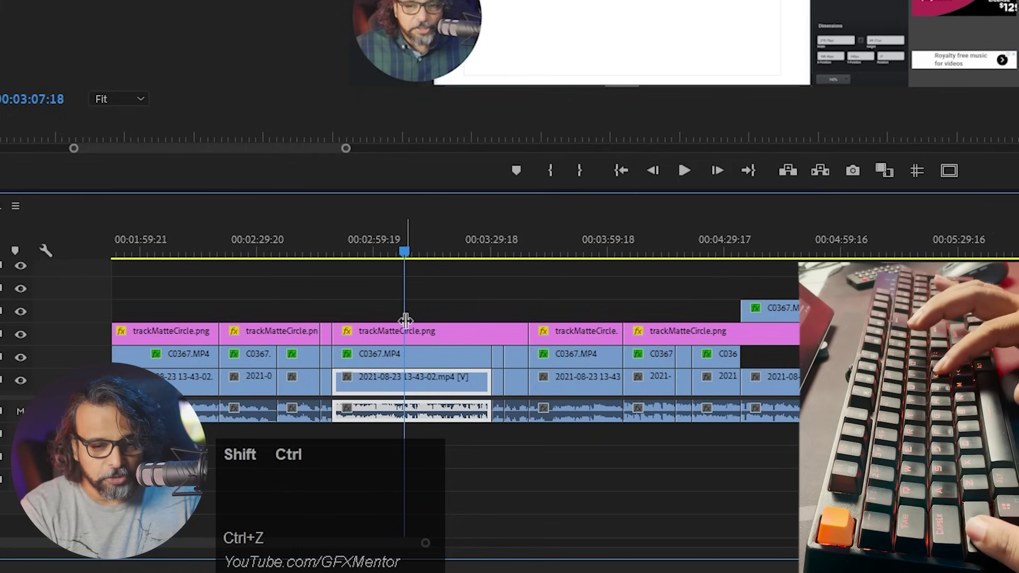
Step: Nudge the playhead back to about 00:03:05:13 and cut through all tracks with E
{"action": "key", "text": "ctrl+shift+k"}
{"action": "key", "text": "ctrl+z"}
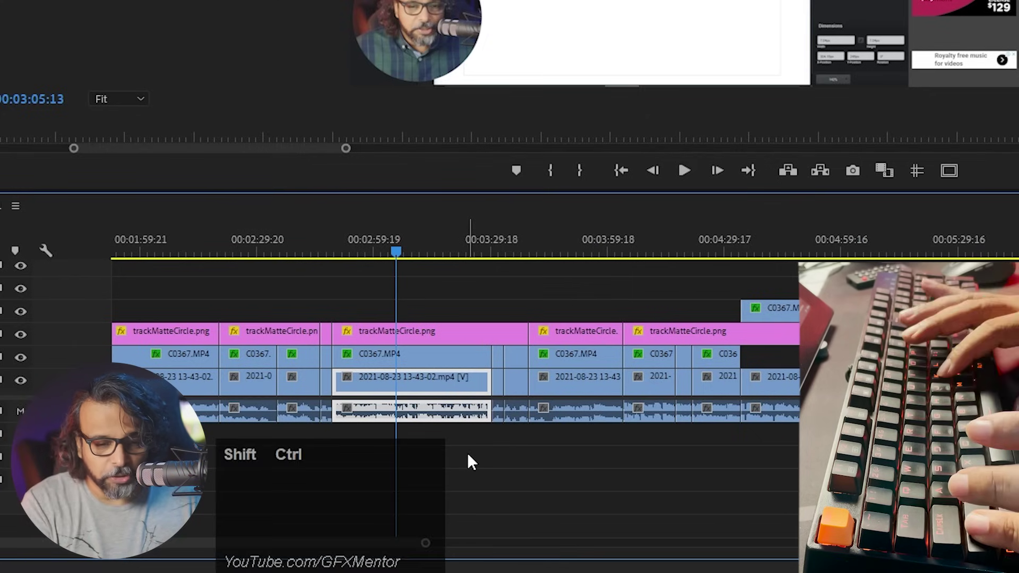
{"action": "key", "text": "ctrl+shift+k"}
{"action": "key", "text": "ctrl+z"}
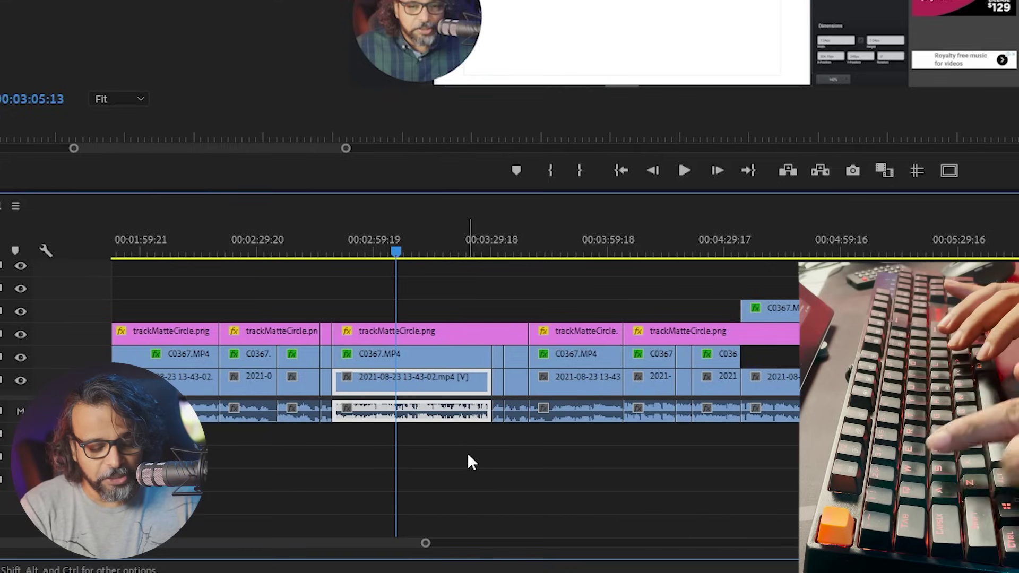
{"action": "key", "text": "e"}
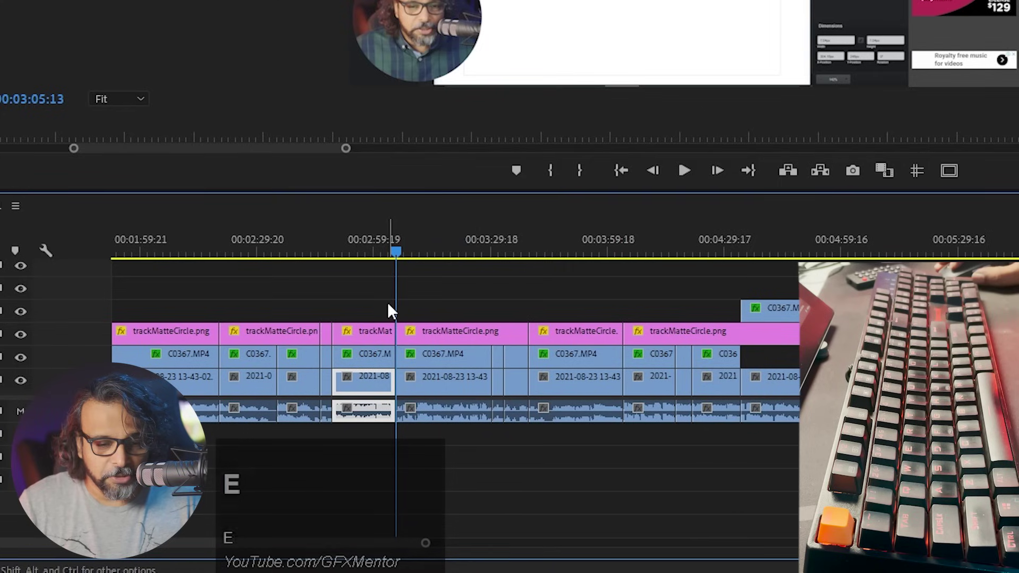
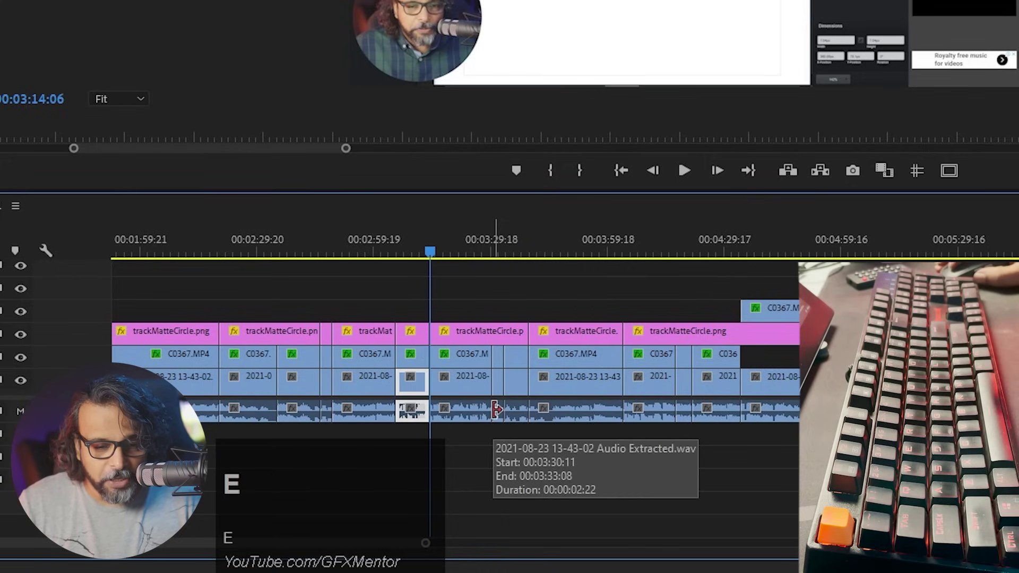
Step: Delete the short slice across all tracks leaving a gap, undo, then ripple-delete it and undo again
{"action": "left_click_drag", "start_coordinate": [412, 308], "coordinate": [438, 504]}
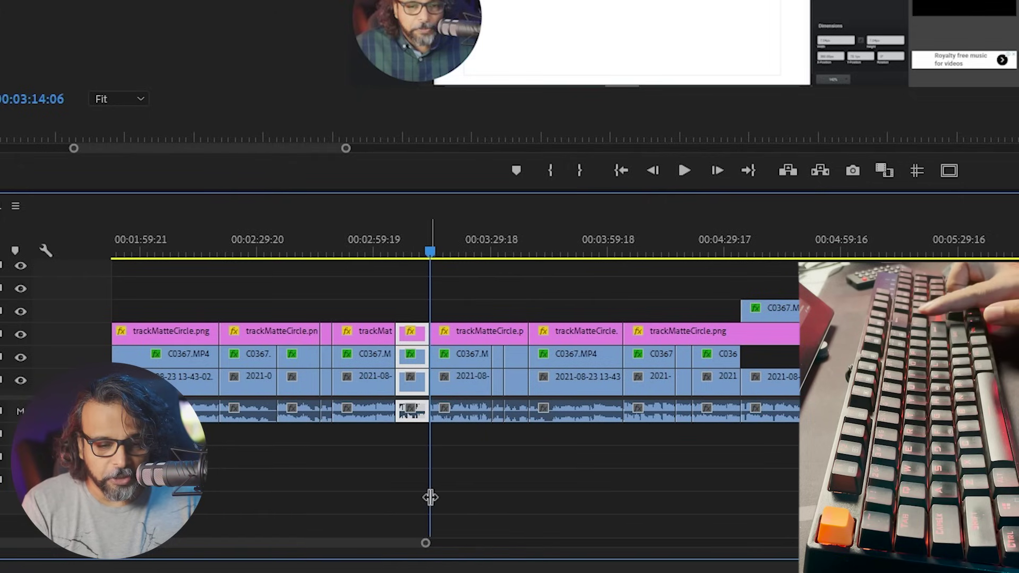
{"action": "key", "text": "Delete"}
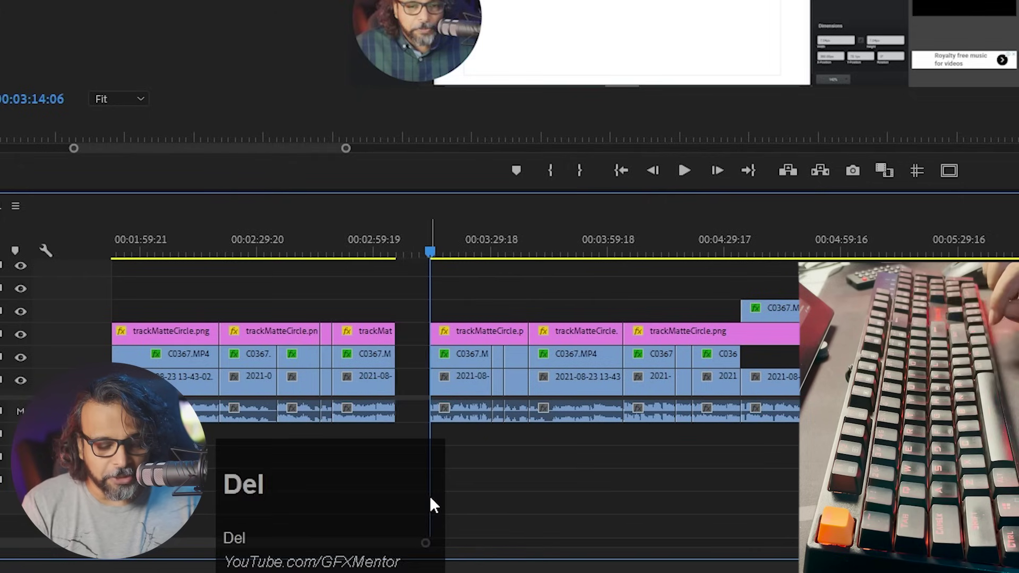
{"action": "key", "text": "ctrl+z"}
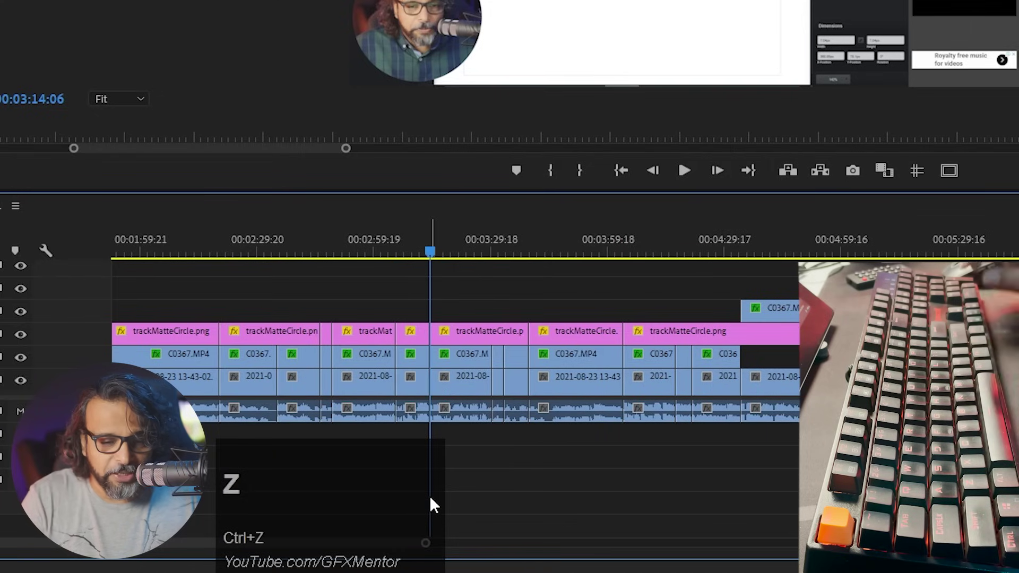
{"action": "left_click_drag", "start_coordinate": [414, 308], "coordinate": [421, 437]}
{"action": "key", "text": "shift+Delete"}
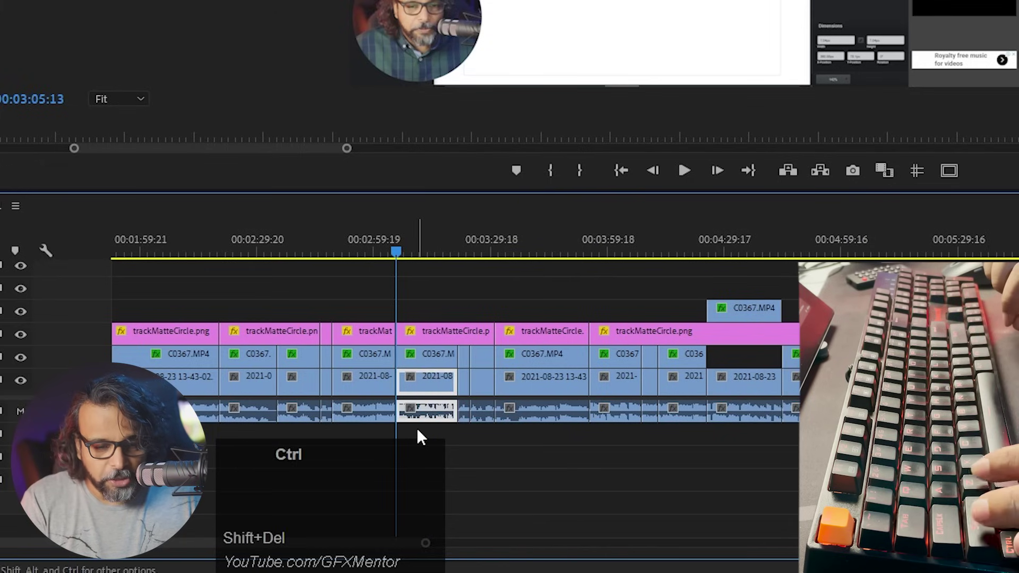
{"action": "key", "text": "ctrl+z"}
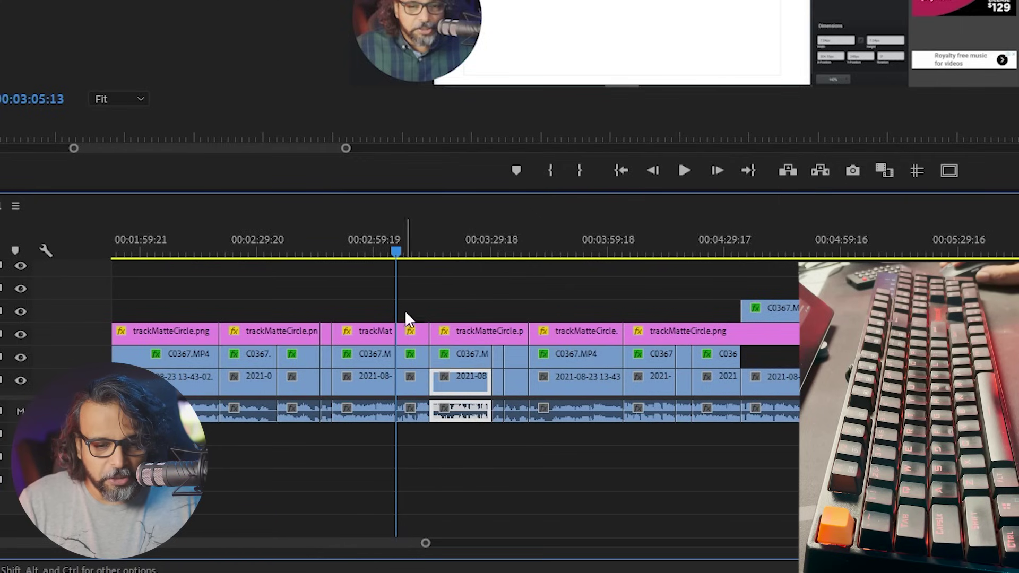
Step: Ripple-delete the slice with R, then undo and redo to compare the result
{"action": "left_click_drag", "start_coordinate": [415, 316], "coordinate": [427, 438]}
{"action": "key", "text": "r"}
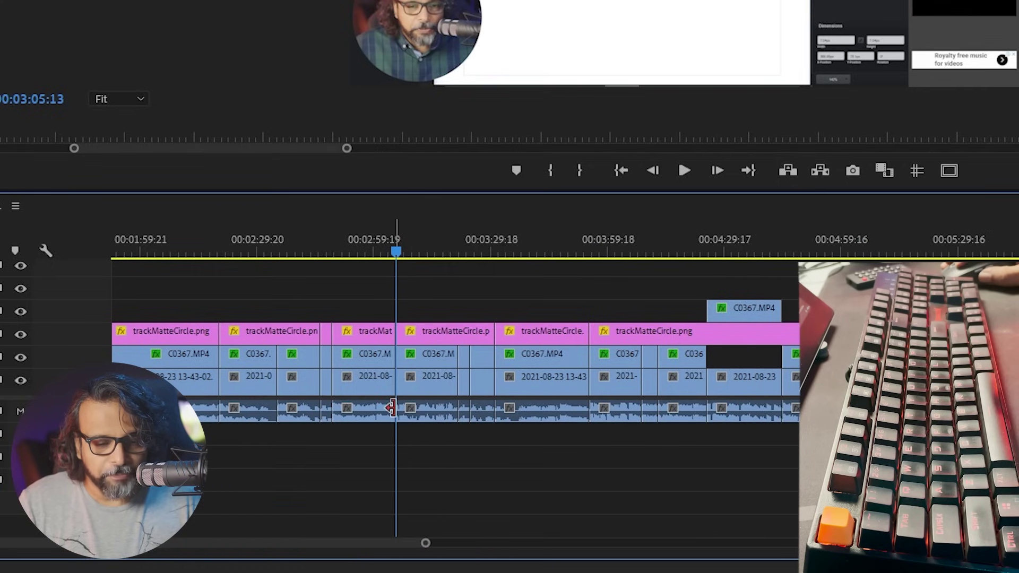
{"action": "key", "text": "ctrl+r"}
{"action": "key", "text": "ctrl+z"}
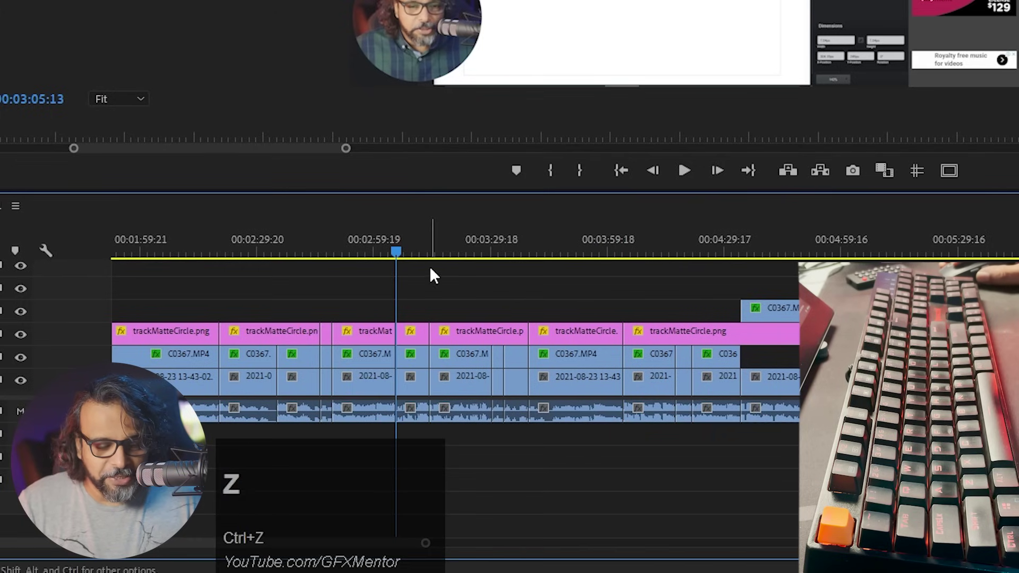
{"action": "key", "text": "ctrl+z"}
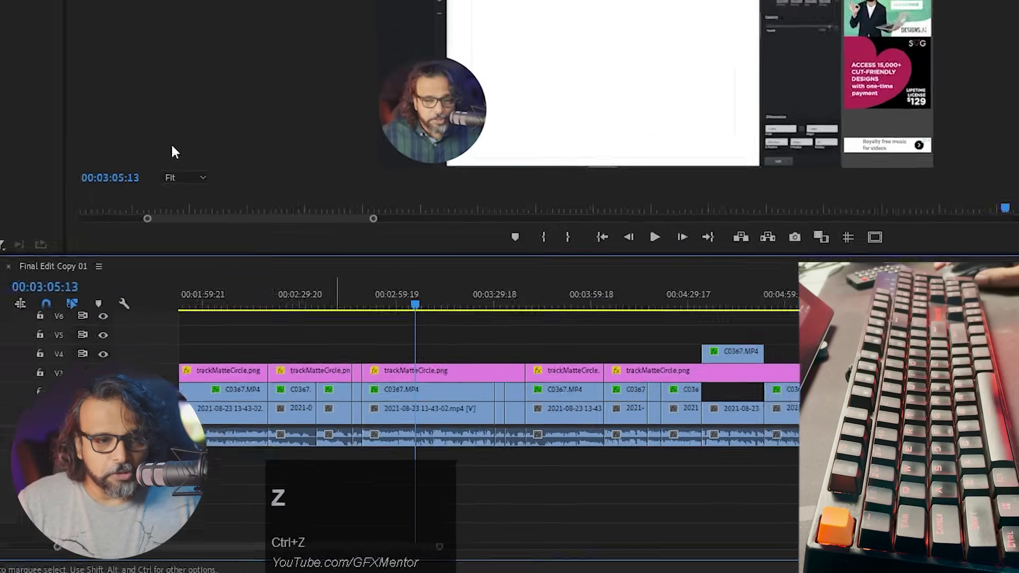
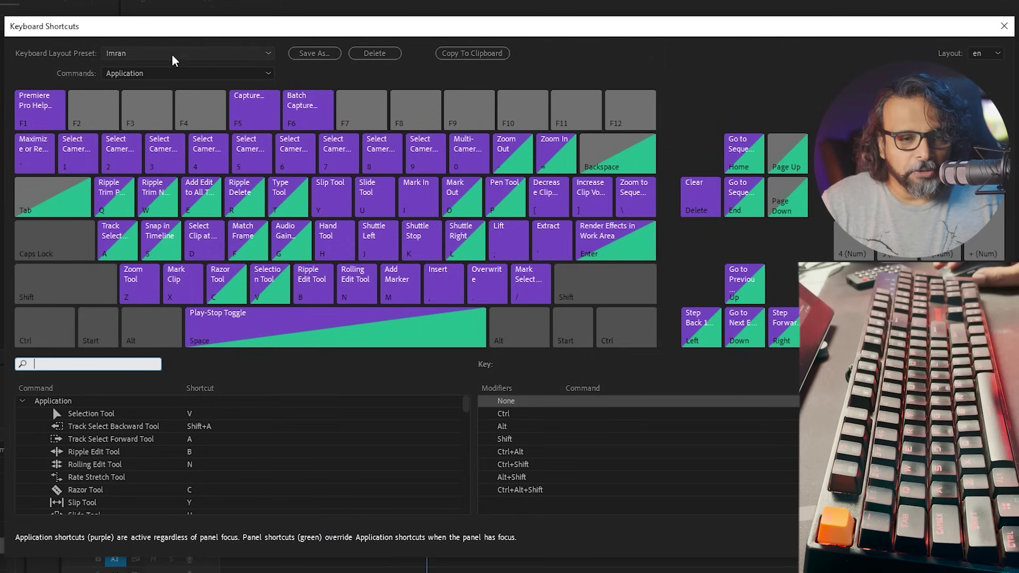
Step: Choose Adobe Premiere Pro Default in the Keyboard Layout Preset list and keep it selected
{"action": "left_click", "coordinate": [174, 54]}
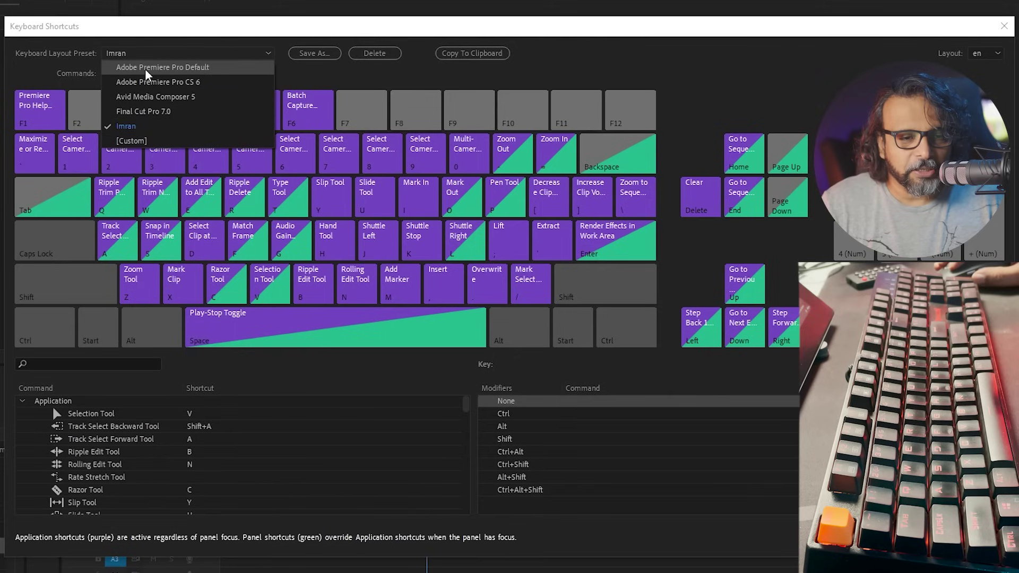
{"action": "left_click", "coordinate": [149, 74]}
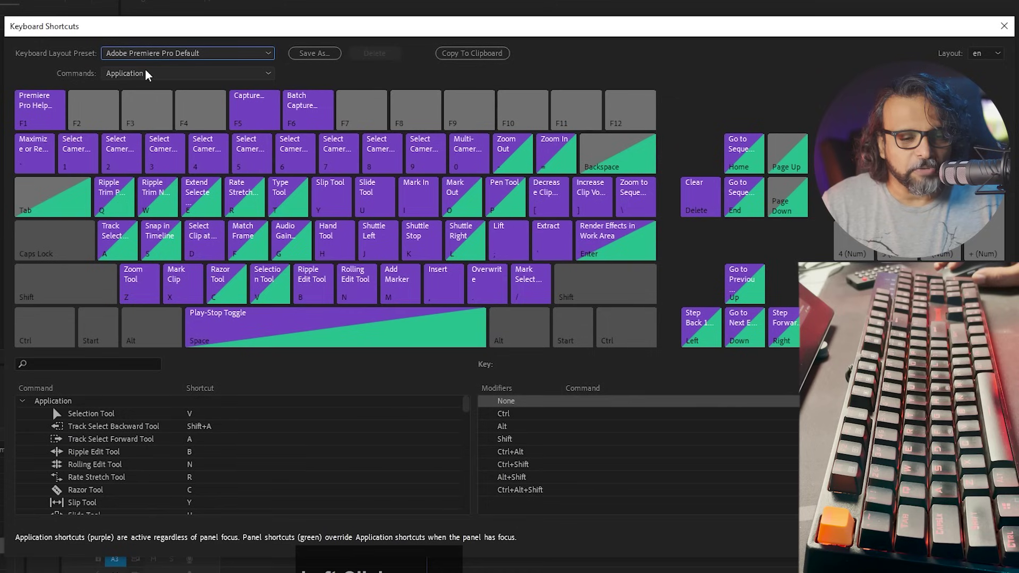
{"action": "left_click", "coordinate": [212, 53]}
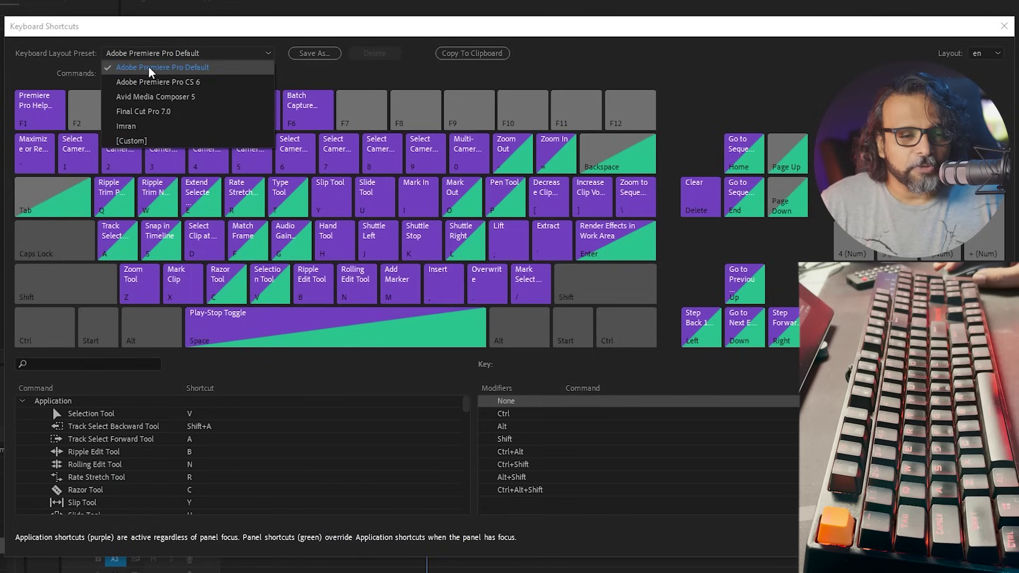
{"action": "left_click", "coordinate": [153, 70]}
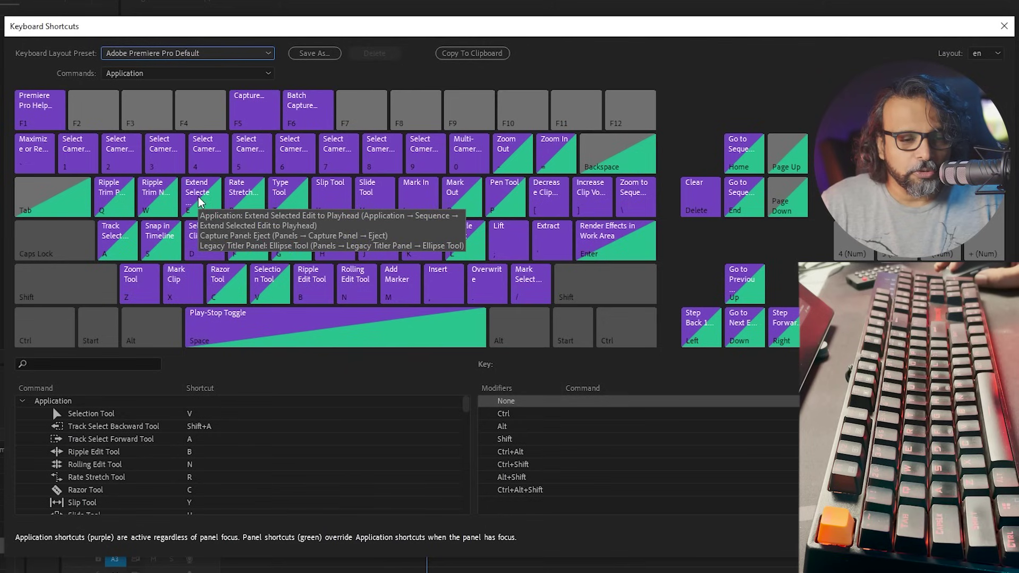
Step: Select the E key on the keyboard map to list its assigned commands
{"action": "left_click", "coordinate": [202, 200]}
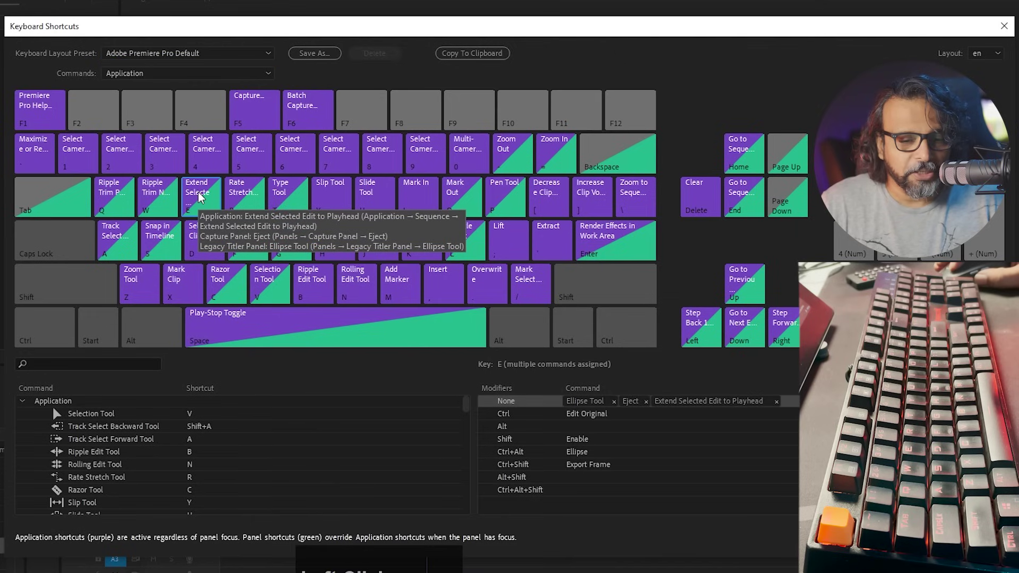
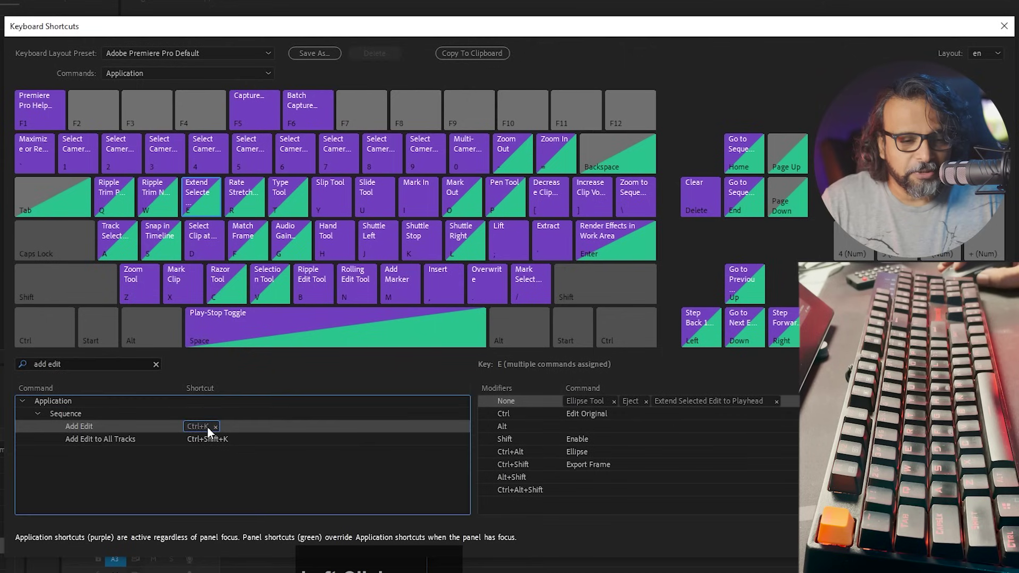
Step: Assign E to Add Edit to All Tracks, accepting the conflict, and clear the command search
{"action": "left_click", "coordinate": [139, 443]}
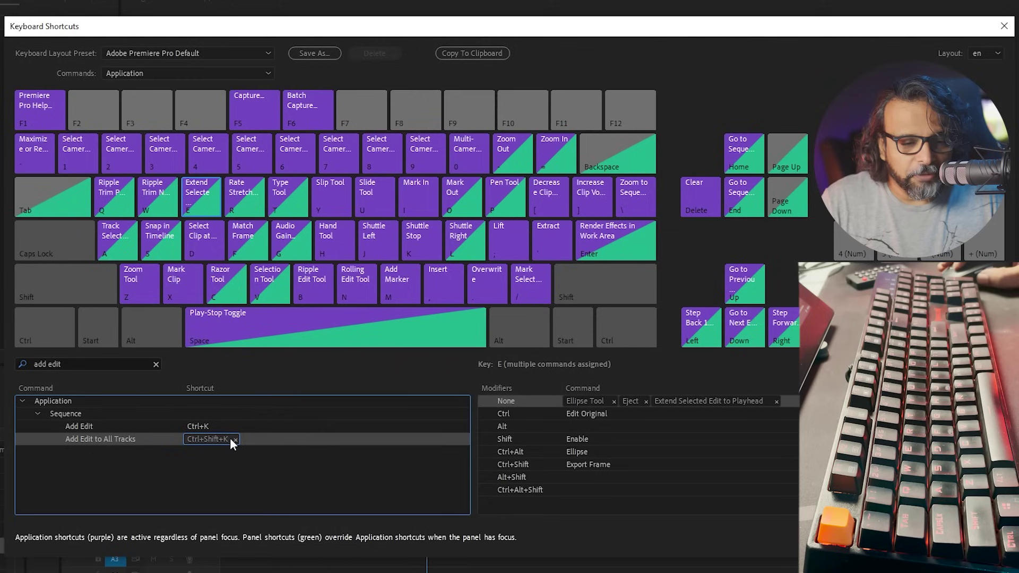
{"action": "left_click", "coordinate": [148, 455]}
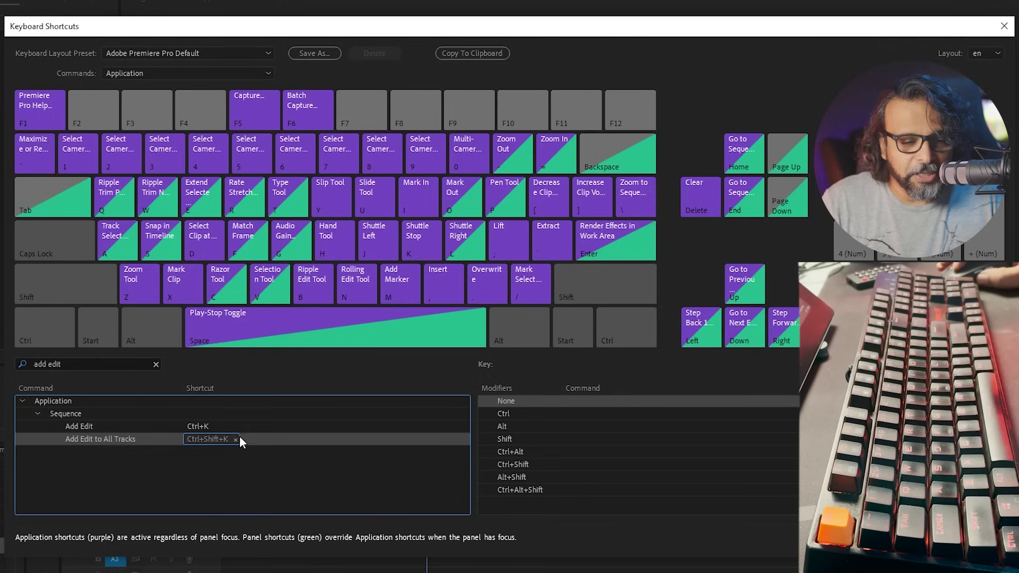
{"action": "left_click", "coordinate": [220, 441]}
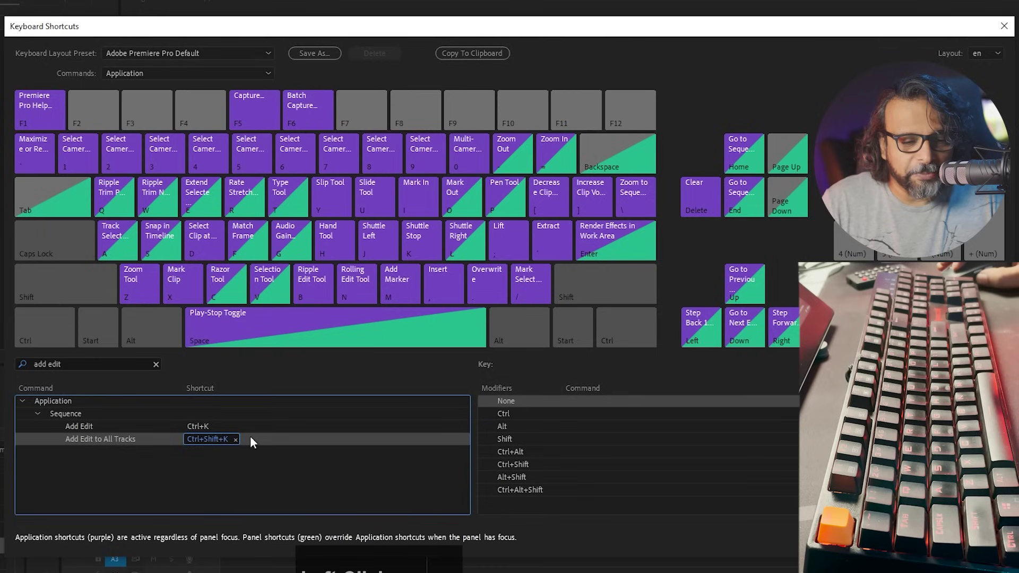
{"action": "left_click", "coordinate": [257, 443]}
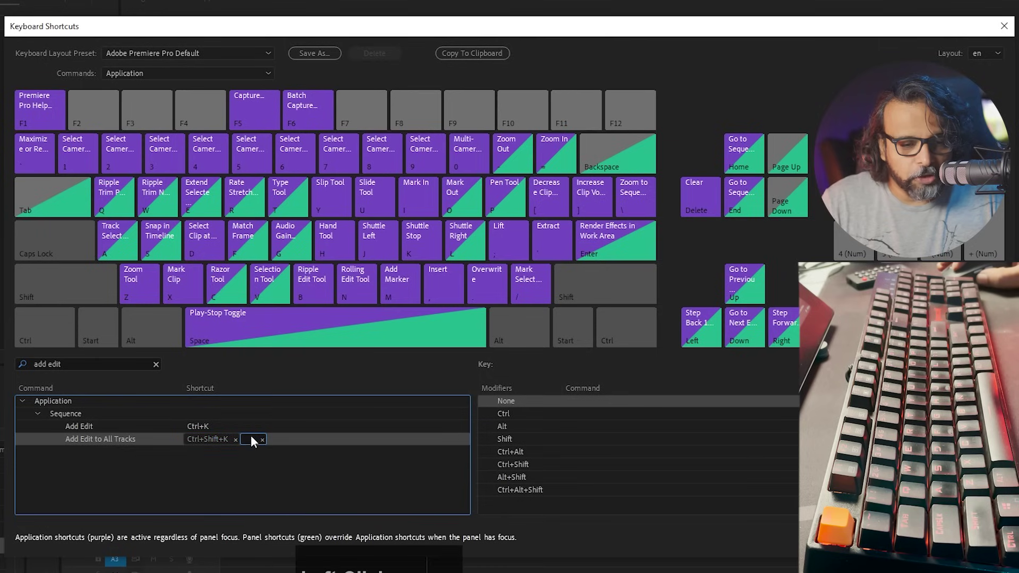
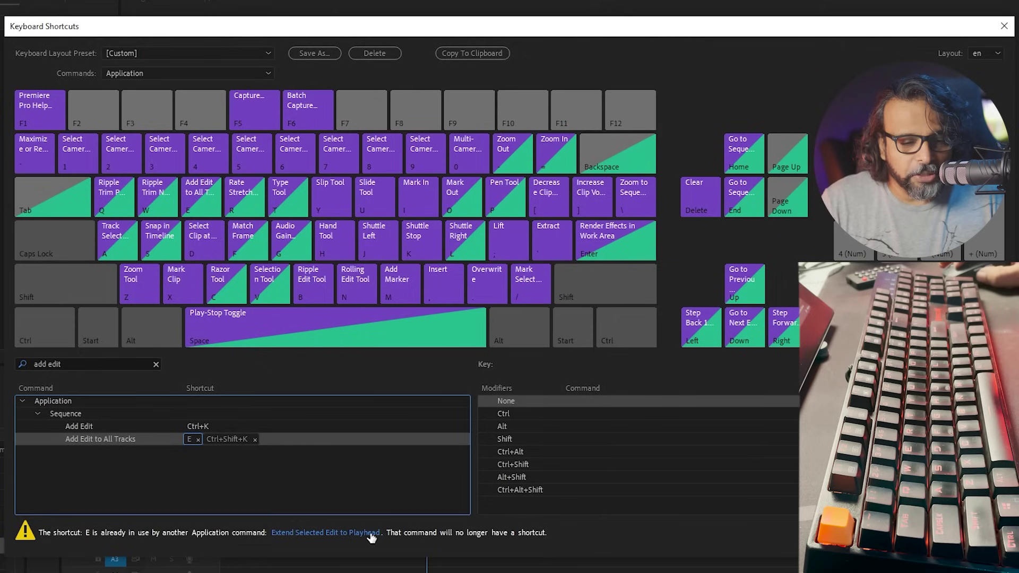
{"action": "left_click", "coordinate": [305, 487]}
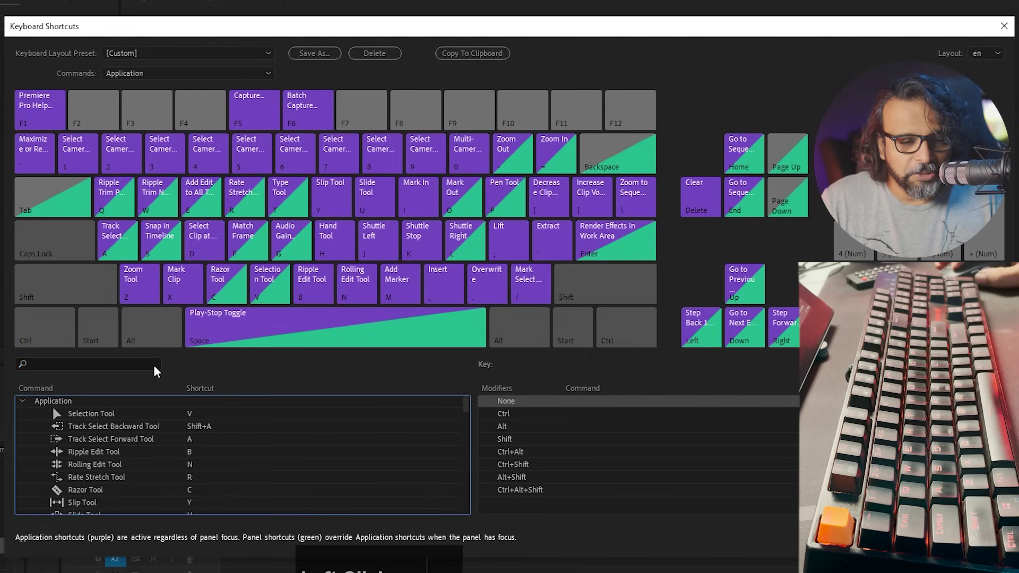
Step: Find Edit > Ripple Delete via 'ripple de' search and assign it the R shortcut
{"action": "type", "text": "ripple"}
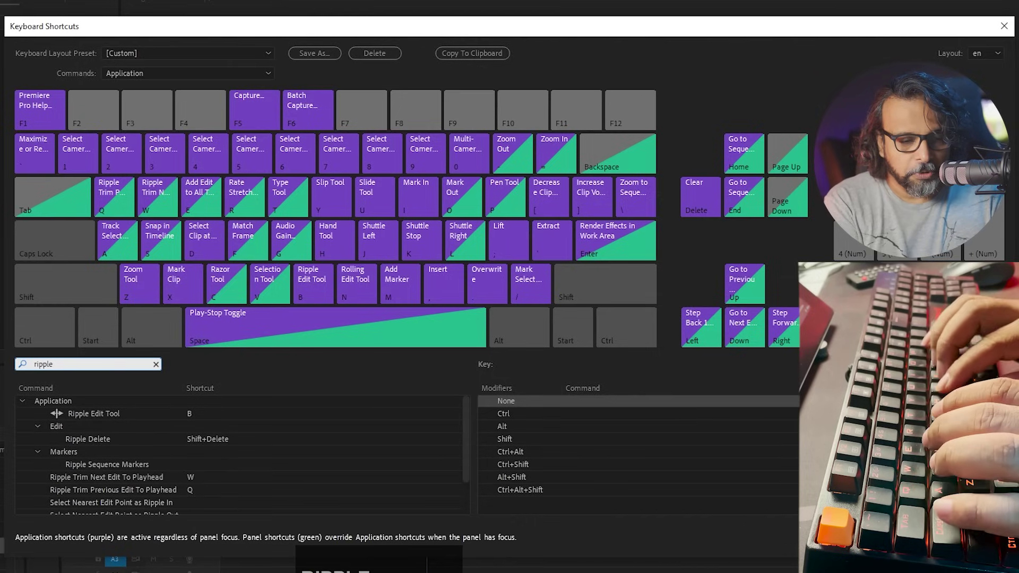
{"action": "type", "text": "e"}
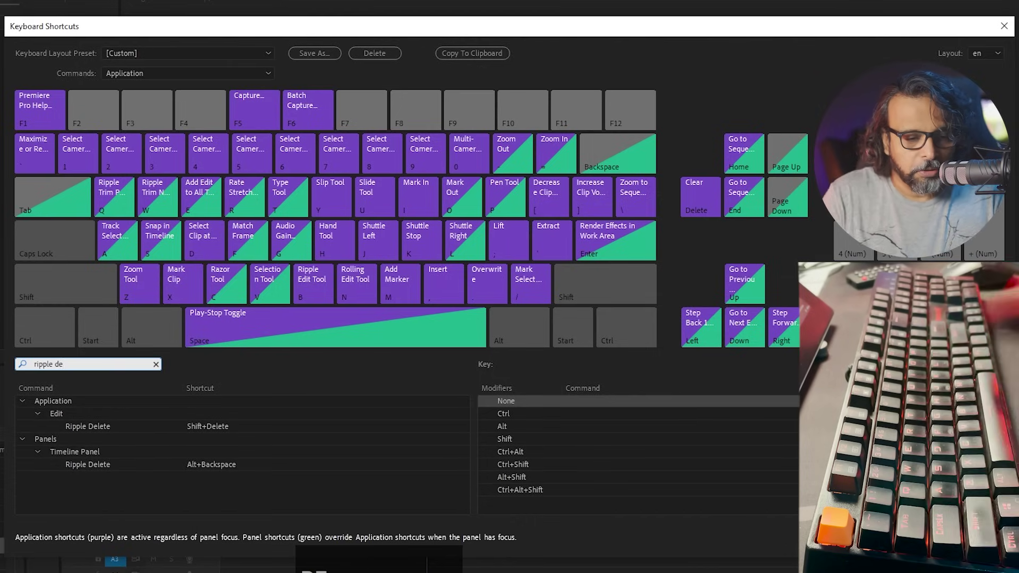
{"action": "left_click", "coordinate": [120, 429]}
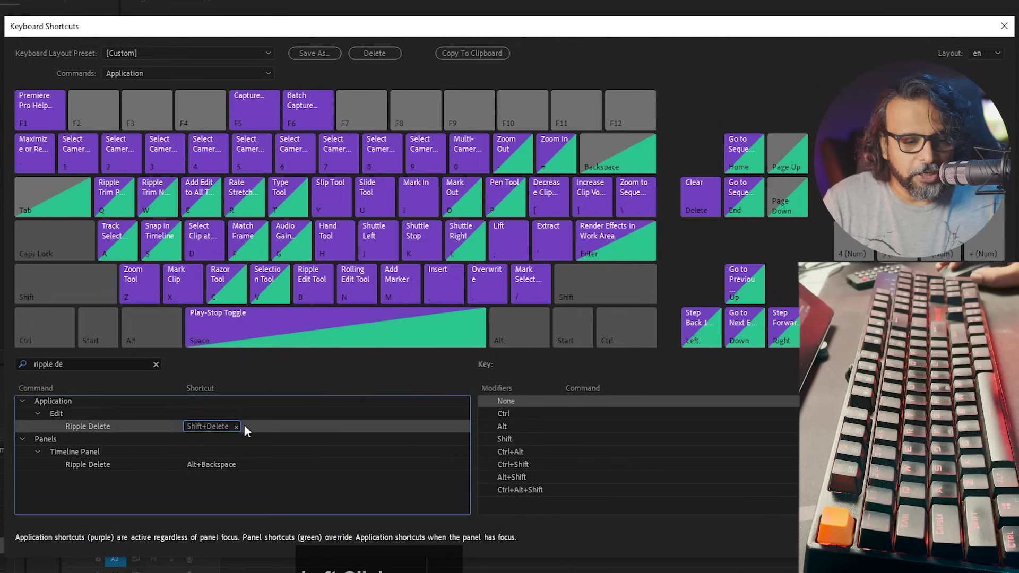
{"action": "left_click", "coordinate": [252, 429]}
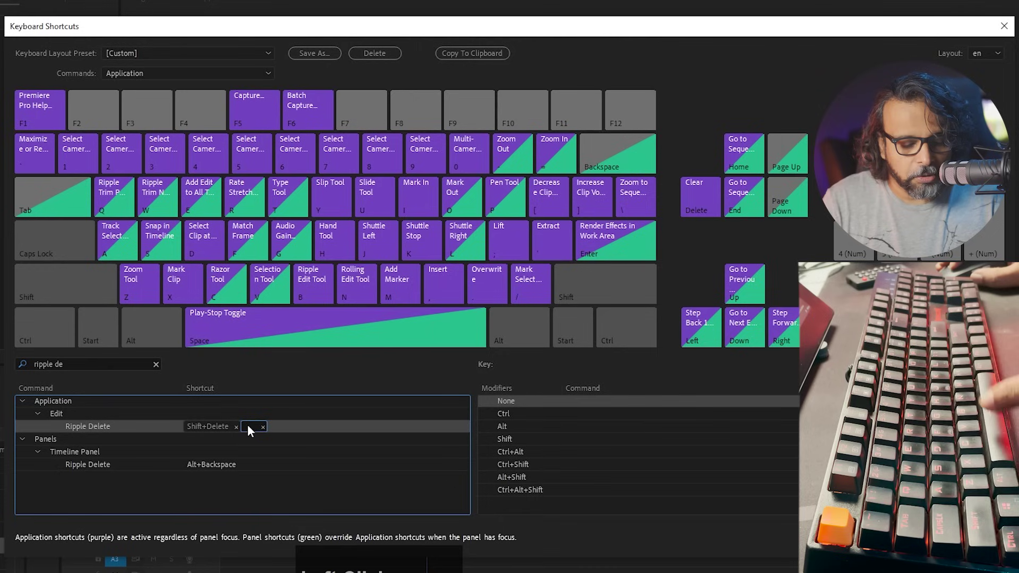
{"action": "key", "text": "r"}
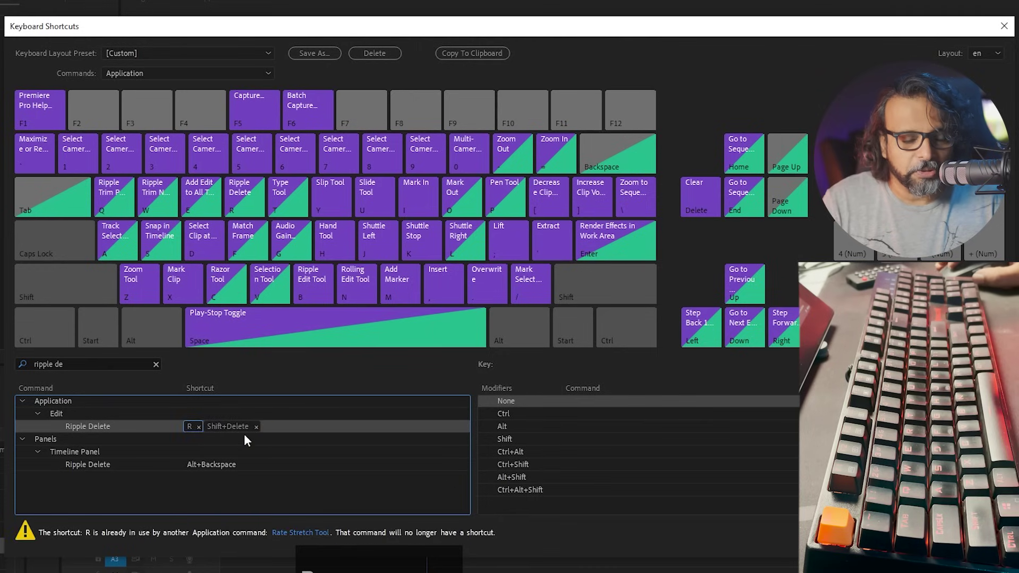